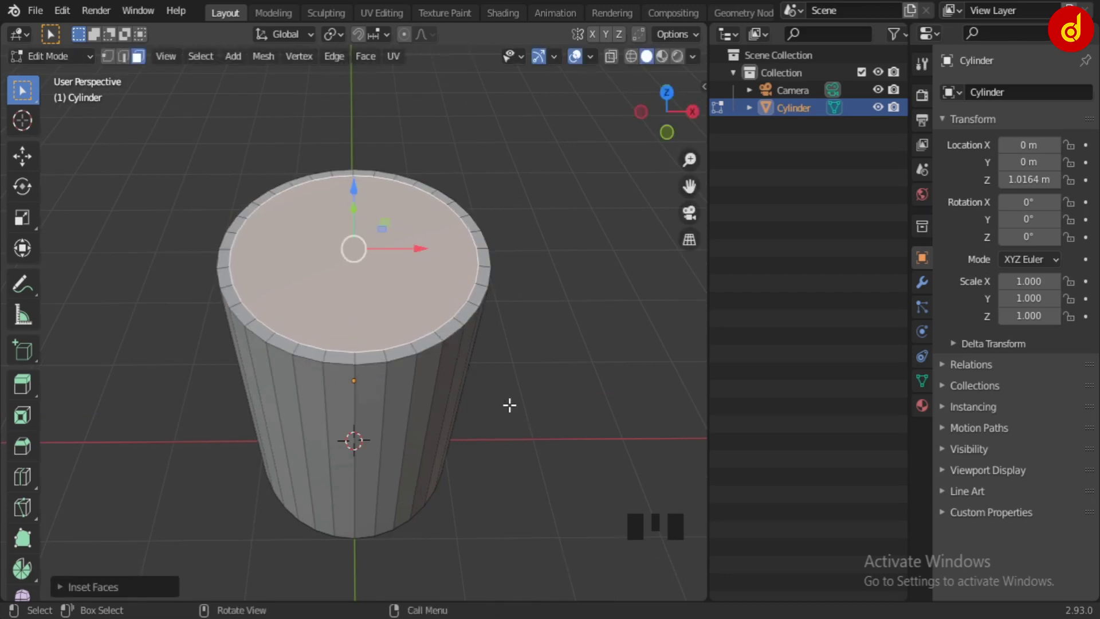
From front view with X-ray on, extrude the inset top face downward to hollow the glass.
{"action": "key", "text": "KP_1"}
{"action": "key", "text": "alt+z"}
{"action": "key", "text": "e"}
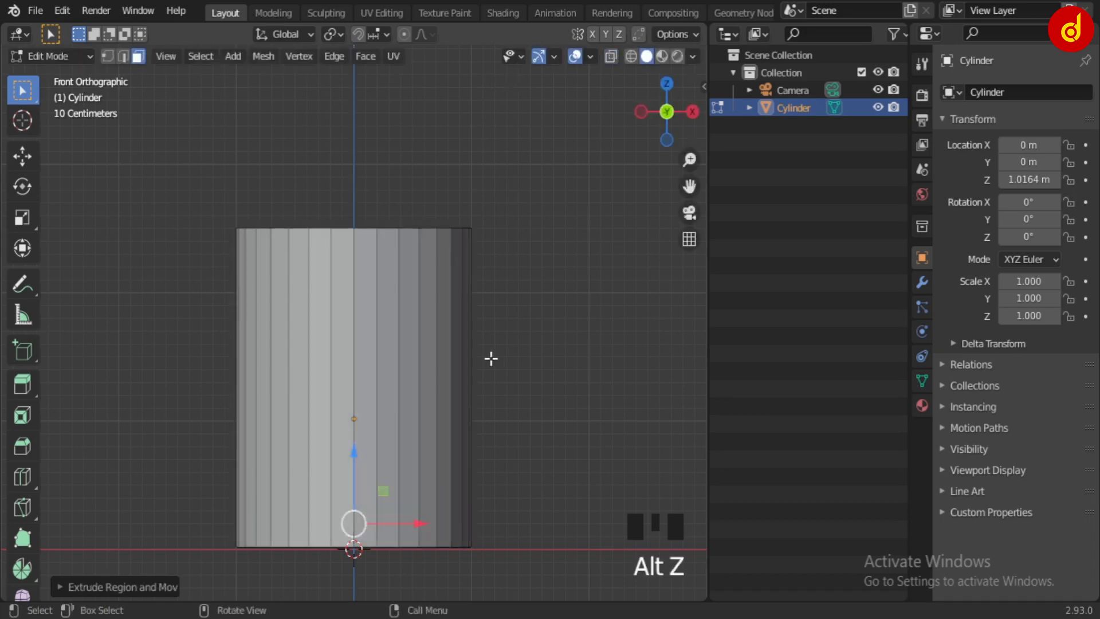
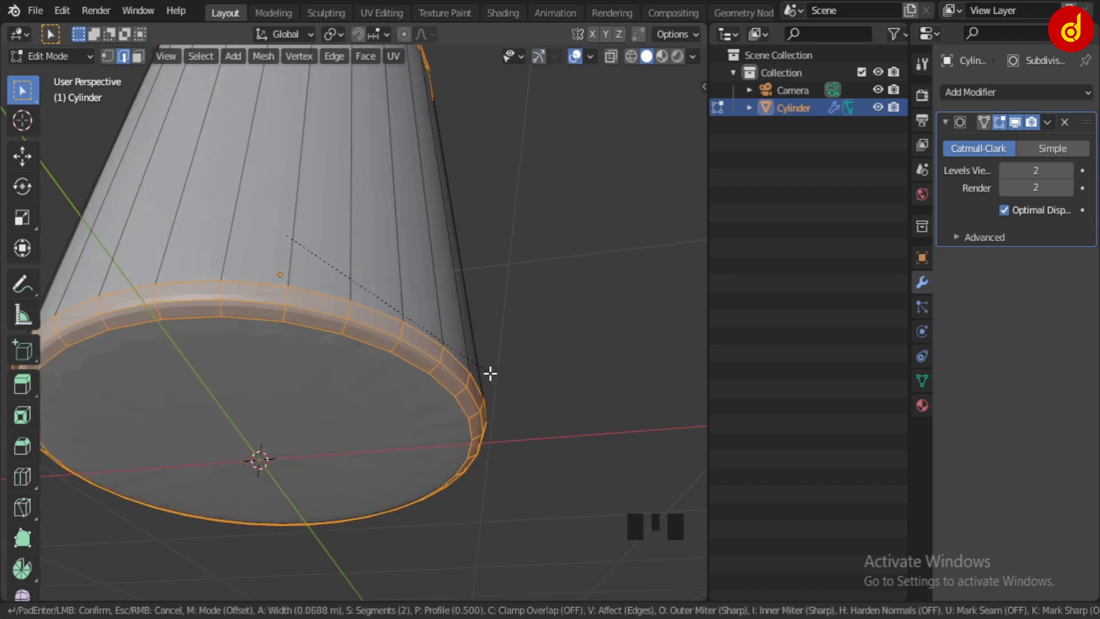
Leave Edit Mode and inspect the subdivided glass from several angles.
{"action": "key", "text": "Tab"}
{"action": "scroll", "scroll_direction": "down", "scroll_amount": 3}
{"action": "middle_click", "coordinate": [468, 295]}
{"action": "scroll", "scroll_direction": "up", "scroll_amount": 3}
{"action": "middle_click", "coordinate": [508, 346]}
{"action": "scroll", "scroll_direction": "up", "scroll_amount": 3}
Undo the last two edits and bevel the rim edges with Ctrl+B to firm them up.
{"action": "key", "text": "ctrl+z"}
{"action": "key", "text": "ctrl+z"}
{"action": "key", "text": "ctrl+b"}
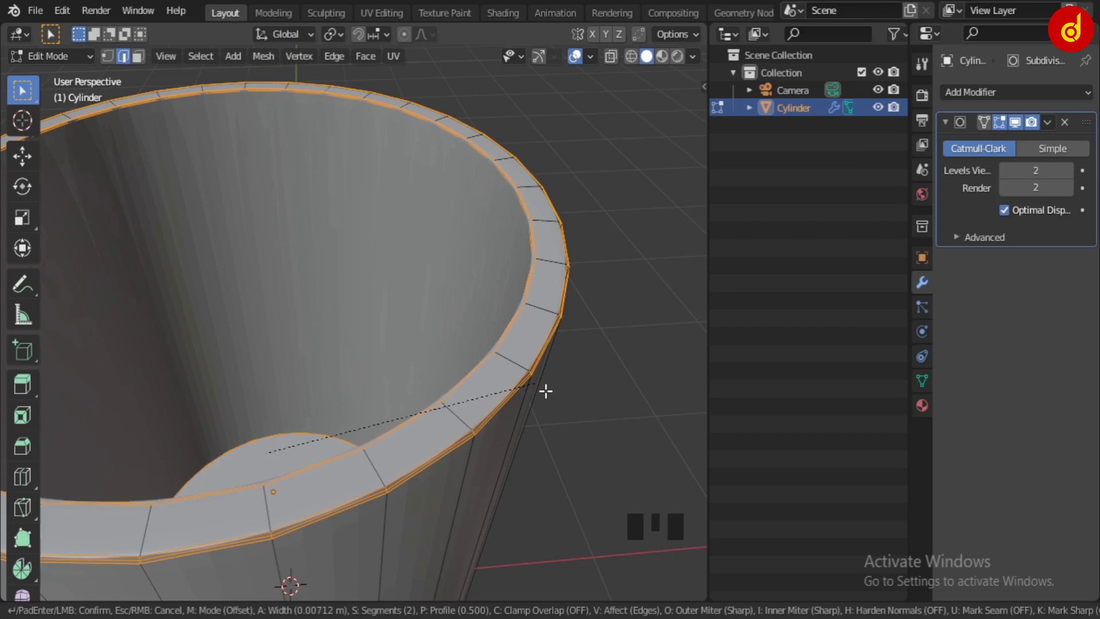
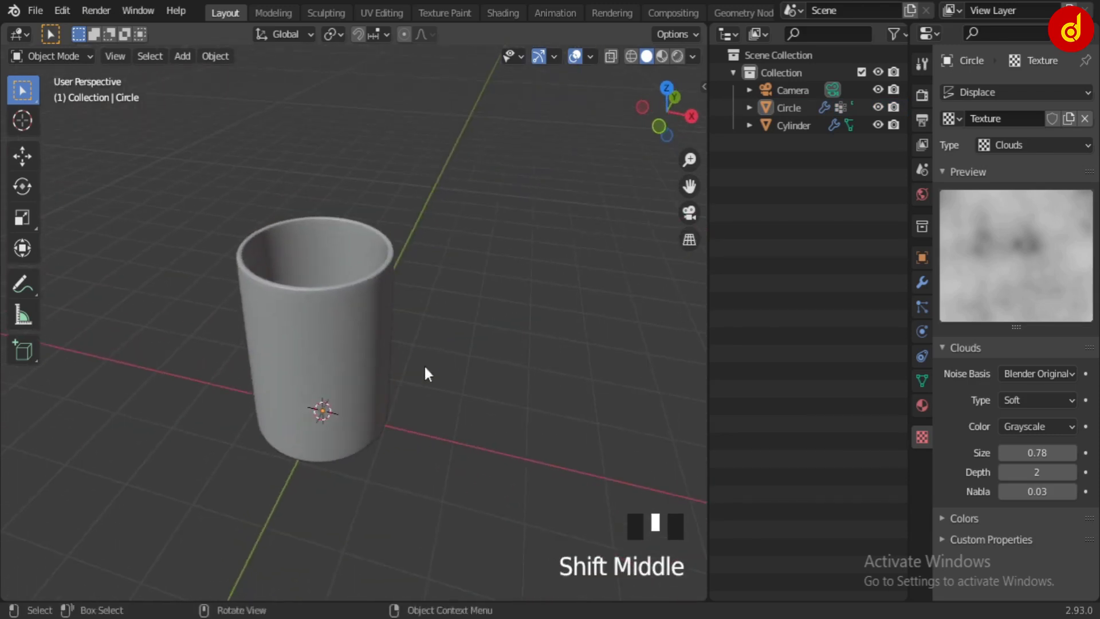
Add a Cube mesh at the scene origin via Shift+A > Mesh > Cube.
{"action": "key", "text": "shift+a"}
{"action": "left_click", "coordinate": [399, 434]}
{"action": "left_click_drag", "start_coordinate": [500, 362], "coordinate": [602, 434]}
Reposition around the cube, delete the misplaced one and start adding a fresh cube.
{"action": "left_click_drag", "start_coordinate": [500, 347], "coordinate": [926, 286]}
{"action": "left_click_drag", "start_coordinate": [1052, 123], "coordinate": [576, 358]}
{"action": "left_click_drag", "start_coordinate": [576, 358], "coordinate": [387, 339]}
{"action": "left_click_drag", "start_coordinate": [403, 371], "coordinate": [440, 216]}
{"action": "left_click_drag", "start_coordinate": [441, 216], "coordinate": [506, 383]}
{"action": "key", "text": "Delete"}
{"action": "key", "text": "shift+a"}
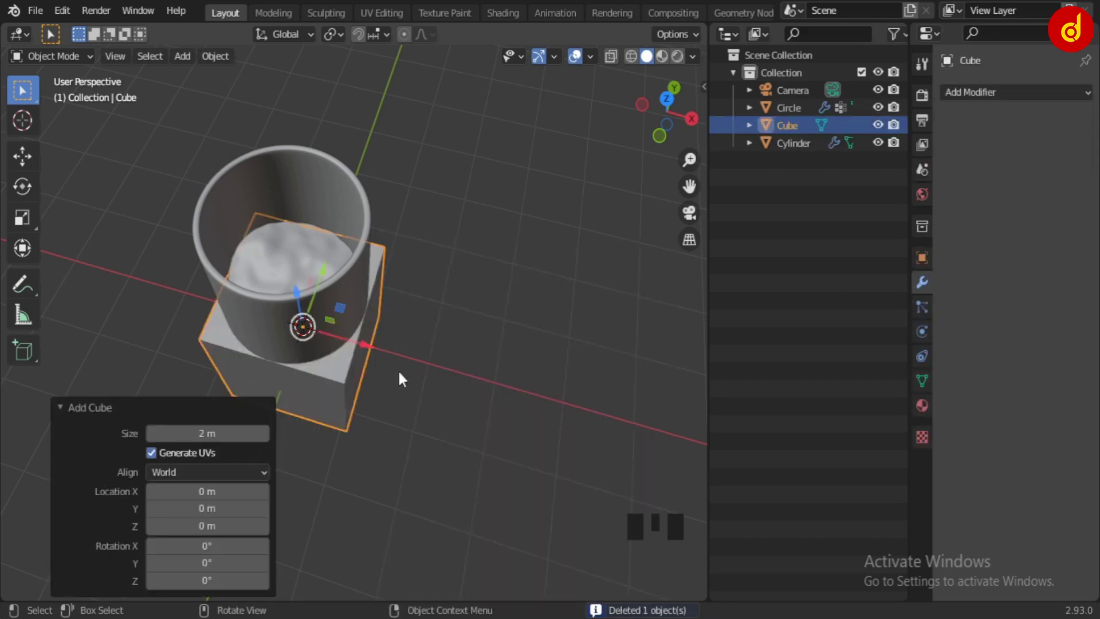
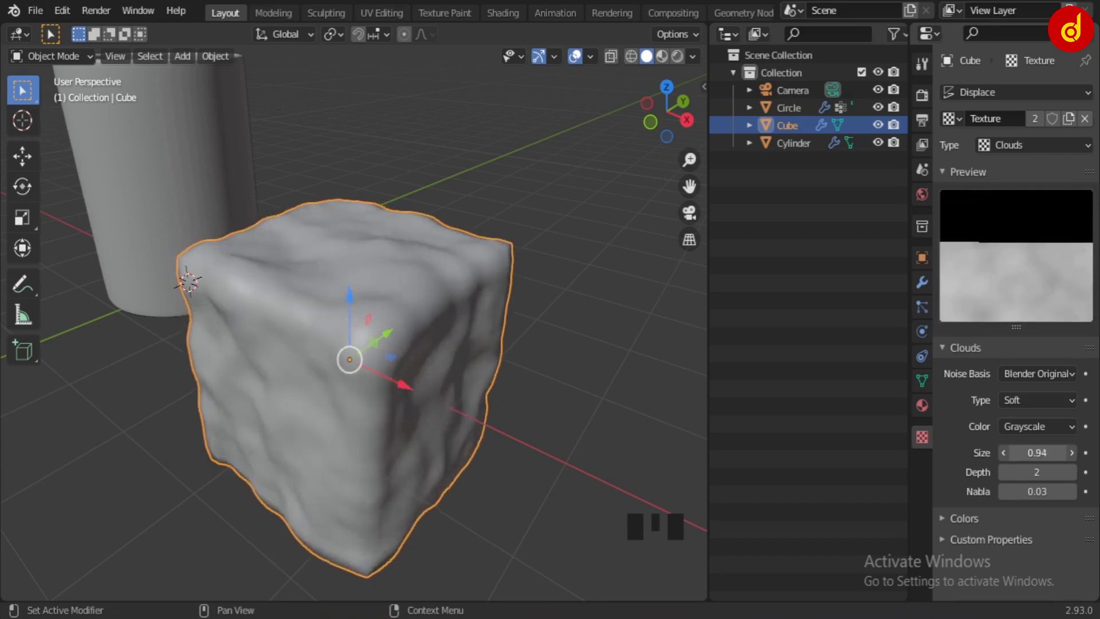
Adjust the cube's modifier settings, undo a change, and select the cube in top view.
{"action": "left_click_drag", "start_coordinate": [933, 285], "coordinate": [1004, 378]}
{"action": "key", "text": "ctrl+z"}
{"action": "left_click", "coordinate": [546, 411]}
{"action": "middle_click", "coordinate": [462, 486]}
{"action": "left_click", "coordinate": [460, 357]}
{"action": "key", "text": "KP_7"}
Hide the Cylinder and make the cube's Clouds texture single-user as Texture.001.
{"action": "scroll", "scroll_direction": "up", "scroll_amount": 3}
{"action": "left_click_drag", "start_coordinate": [558, 453], "coordinate": [669, 437]}
{"action": "left_click", "coordinate": [669, 437]}
{"action": "right_click", "coordinate": [517, 369]}
{"action": "scroll", "scroll_direction": "down", "scroll_amount": 3}
{"action": "left_click", "coordinate": [585, 370]}
{"action": "left_click_drag", "start_coordinate": [482, 413], "coordinate": [534, 412]}
Tune the Displace and texture values for the ice cube and return to top view.
{"action": "scroll", "scroll_direction": "down", "scroll_amount": 3}
{"action": "middle_click", "coordinate": [484, 425]}
{"action": "left_click_drag", "start_coordinate": [451, 368], "coordinate": [614, 406]}
{"action": "middle_click", "coordinate": [613, 405]}
{"action": "scroll", "scroll_direction": "up", "scroll_amount": 3}
{"action": "left_click_drag", "start_coordinate": [595, 364], "coordinate": [1038, 408]}
{"action": "left_click_drag", "start_coordinate": [1038, 408], "coordinate": [461, 379]}
{"action": "scroll", "scroll_direction": "down", "scroll_amount": 3}
{"action": "key", "text": "KP_7"}
{"action": "scroll", "scroll_direction": "up", "scroll_amount": 3}
Scale the ice cube down to about 0.36 and frame it in the viewport.
{"action": "key", "text": "s"}
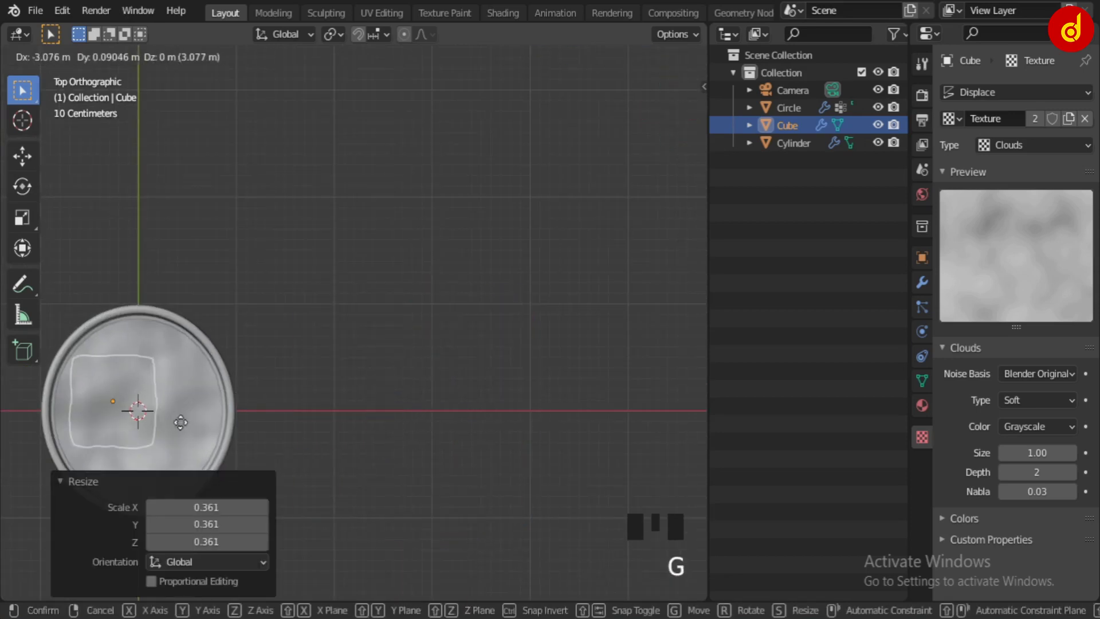
{"action": "key", "text": "KP_Decimal"}
{"action": "scroll", "scroll_direction": "down", "scroll_amount": 3}
{"action": "middle_click", "coordinate": [364, 337]}
{"action": "scroll", "scroll_direction": "down", "scroll_amount": 3}
{"action": "middle_click", "coordinate": [380, 329]}
Lift the ice cube onto the liquid surface and refine its scale.
{"action": "left_click_drag", "start_coordinate": [379, 432], "coordinate": [388, 431]}
{"action": "scroll", "scroll_direction": "up", "scroll_amount": 3}
{"action": "key", "text": "KP_Decimal"}
{"action": "scroll", "scroll_direction": "down", "scroll_amount": 3}
{"action": "middle_click", "coordinate": [444, 408]}
{"action": "key", "text": "s"}
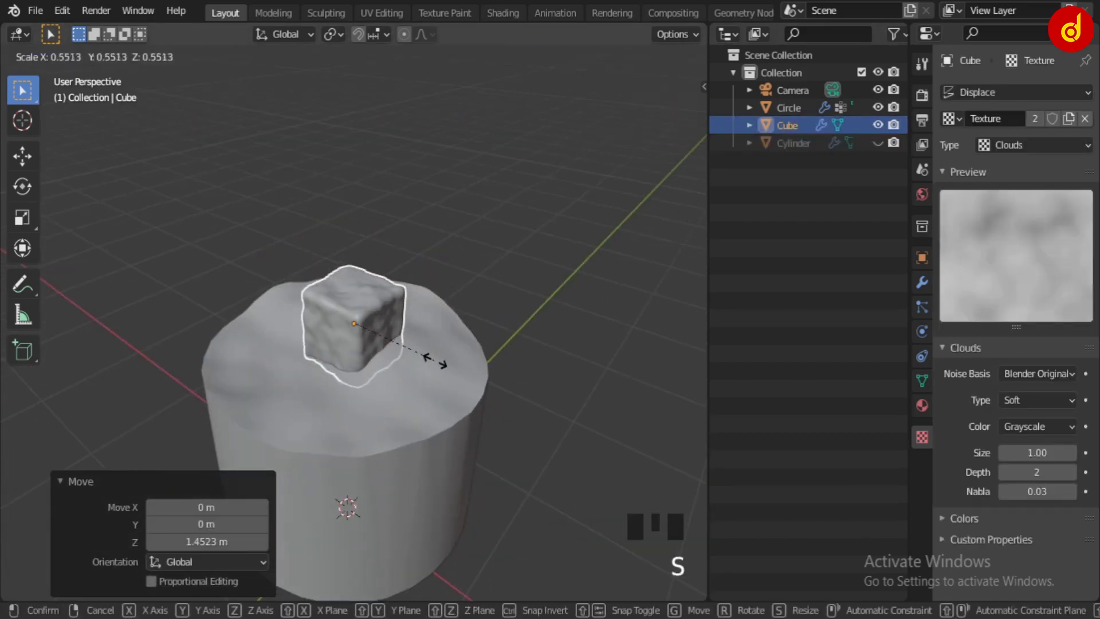
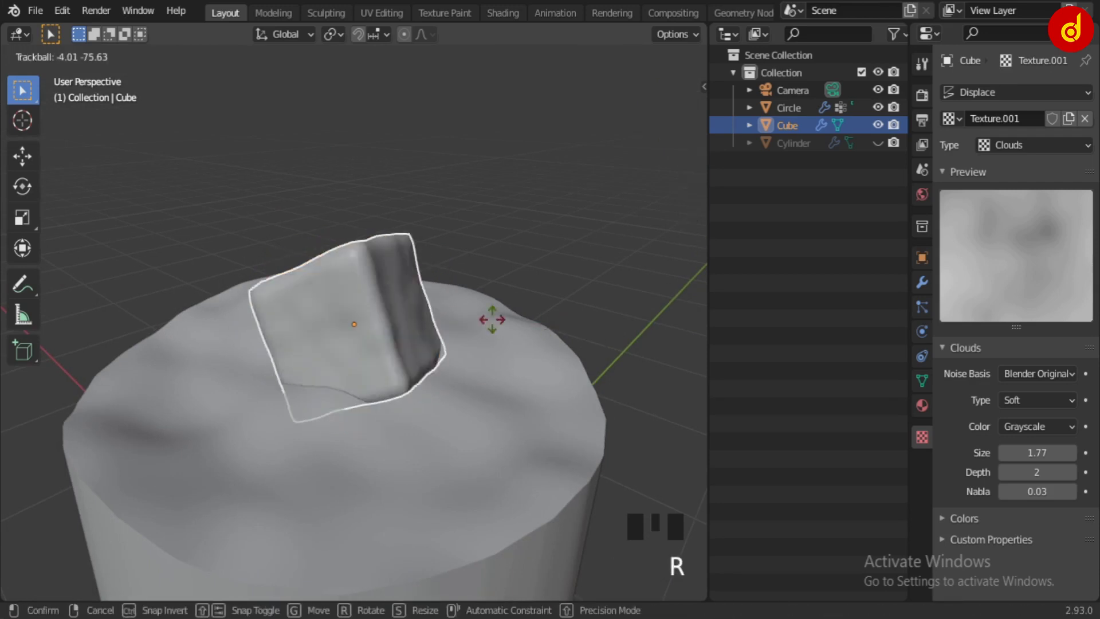
Fine-tune the ice cube's scale from top view.
{"action": "key", "text": "s"}
{"action": "middle_click", "coordinate": [454, 410]}
{"action": "scroll", "scroll_direction": "down", "scroll_amount": 3}
{"action": "key", "text": "s"}
{"action": "key", "text": "KP_7"}
{"action": "key", "text": "s"}
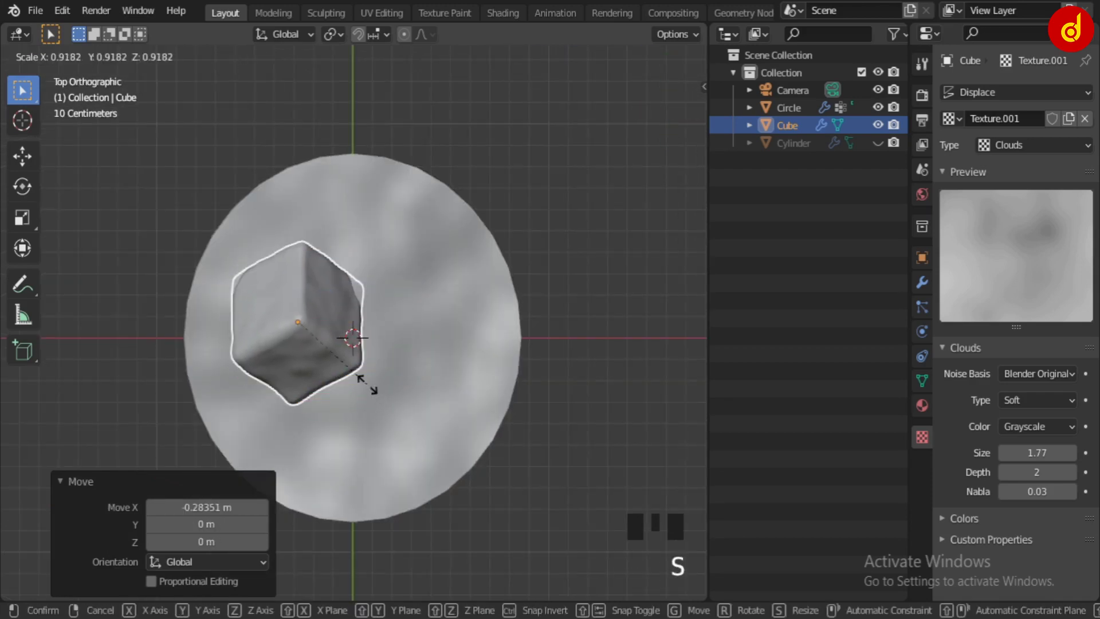
Duplicate the ice cube with Shift+D and move the copy aside on the liquid.
{"action": "key", "text": "shift+d"}
{"action": "key", "text": "s"}
{"action": "left_click_drag", "start_coordinate": [430, 335], "coordinate": [511, 307]}
{"action": "middle_click", "coordinate": [485, 281]}
{"action": "key", "text": "KP_1"}
{"action": "scroll", "scroll_direction": "up", "scroll_amount": 3}
{"action": "left_click_drag", "start_coordinate": [471, 266], "coordinate": [270, 318]}
Rotate each cube with R so the two rest at different tilts, checked from top view.
{"action": "key", "text": "r"}
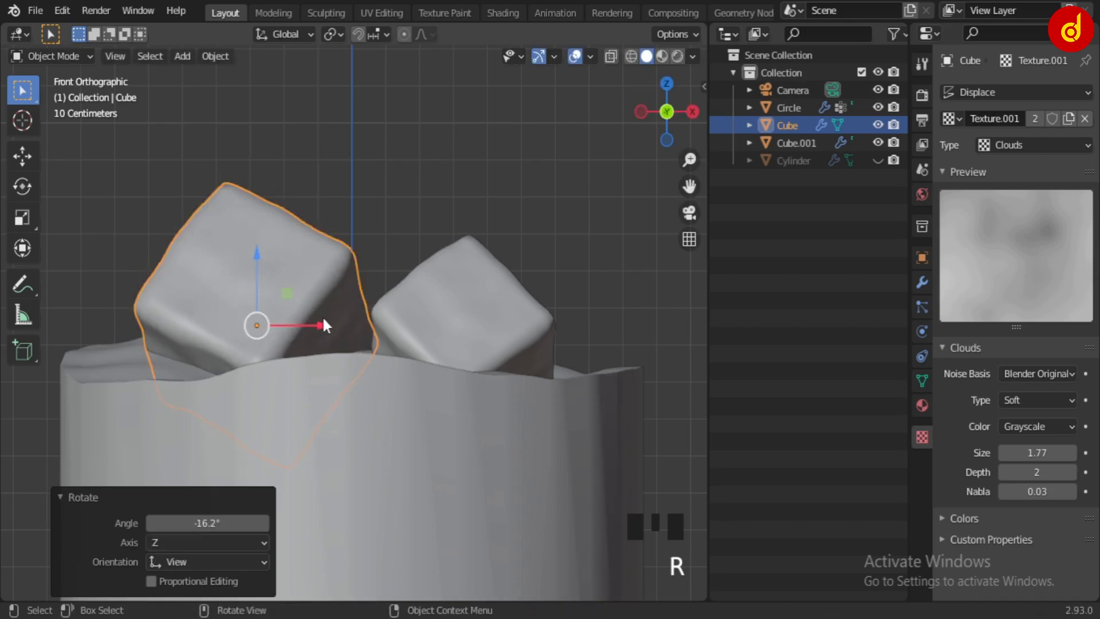
{"action": "left_click", "coordinate": [472, 329]}
{"action": "left_click_drag", "start_coordinate": [526, 326], "coordinate": [504, 361]}
{"action": "scroll", "scroll_direction": "down", "scroll_amount": 3}
{"action": "left_click_drag", "start_coordinate": [429, 432], "coordinate": [419, 490]}
{"action": "key", "text": "KP_7"}
{"action": "scroll", "scroll_direction": "up", "scroll_amount": 3}
{"action": "scroll", "scroll_direction": "down", "scroll_amount": 3}
{"action": "middle_click", "coordinate": [436, 409]}
{"action": "key", "text": "shift+a"}
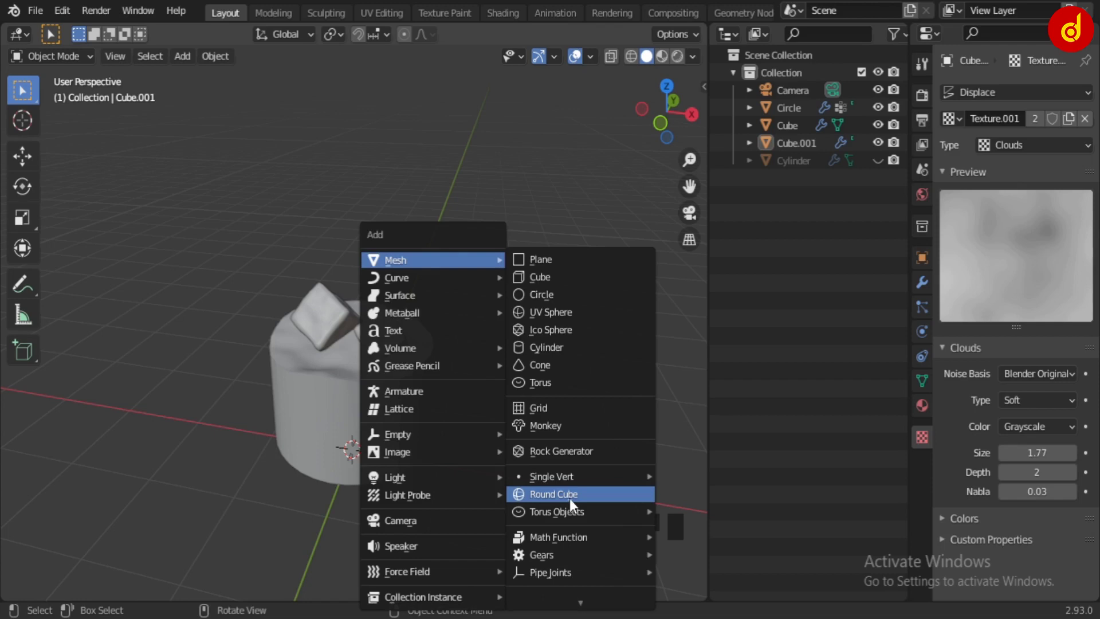
Add a Round Cube mesh and delete the misplaced first attempt.
{"action": "left_click", "coordinate": [364, 442]}
{"action": "scroll", "scroll_direction": "down", "scroll_amount": 3}
{"action": "middle_click", "coordinate": [479, 410]}
{"action": "key", "text": "Delete"}
{"action": "right_click", "coordinate": [483, 404]}
Add the Round Cube again via Shift+A and set its options in the add panel.
{"action": "key", "text": "shift+a"}
{"action": "left_click_drag", "start_coordinate": [122, 150], "coordinate": [552, 335]}
{"action": "scroll", "scroll_direction": "up", "scroll_amount": 3}
{"action": "middle_click", "coordinate": [530, 373]}
{"action": "scroll", "scroll_direction": "down", "scroll_amount": 3}
{"action": "left_click", "coordinate": [528, 438]}
{"action": "left_click_drag", "start_coordinate": [528, 438], "coordinate": [496, 545]}
{"action": "left_click", "coordinate": [496, 545]}
In front view, shrink the round cube and flatten it along Z into a droplet.
{"action": "key", "text": "KP_1"}
{"action": "scroll", "scroll_direction": "up", "scroll_amount": 3}
{"action": "middle_click", "coordinate": [478, 452]}
{"action": "scroll", "scroll_direction": "up", "scroll_amount": 3}
{"action": "scroll", "scroll_direction": "down", "scroll_amount": 3}
{"action": "key", "text": "s"}
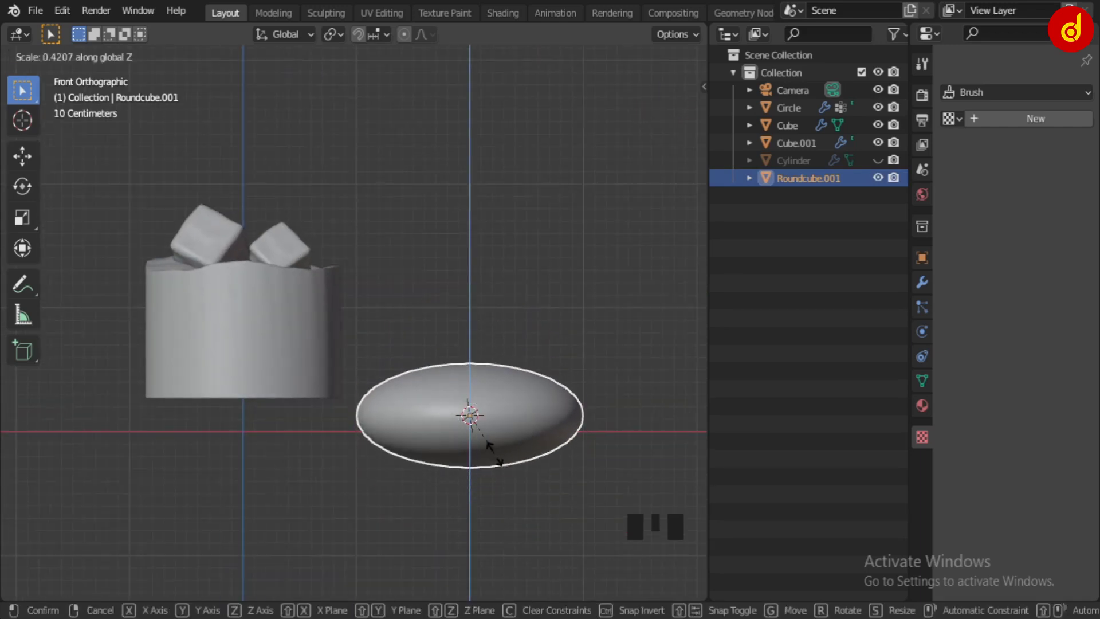
{"action": "key", "text": "s"}
{"action": "scroll", "scroll_direction": "up", "scroll_amount": 3}
{"action": "middle_click", "coordinate": [523, 464]}
With X-ray on, move the droplet beside the glass with G and adjust its size.
{"action": "key", "text": "alt+z"}
{"action": "key", "text": "g"}
{"action": "key", "text": "KP_Decimal"}
{"action": "scroll", "scroll_direction": "down", "scroll_amount": 3}
{"action": "scroll", "scroll_direction": "up", "scroll_amount": 3}
{"action": "key", "text": "s"}
Duplicate the droplet twice with Shift+D, rescaling each copy, for three droplets.
{"action": "key", "text": "shift+d"}
{"action": "key", "text": "s"}
{"action": "key", "text": "shift+d"}
{"action": "key", "text": "s"}
{"action": "scroll", "scroll_direction": "down", "scroll_amount": 3}
{"action": "left_click", "coordinate": [631, 383]}
{"action": "middle_click", "coordinate": [560, 405]}
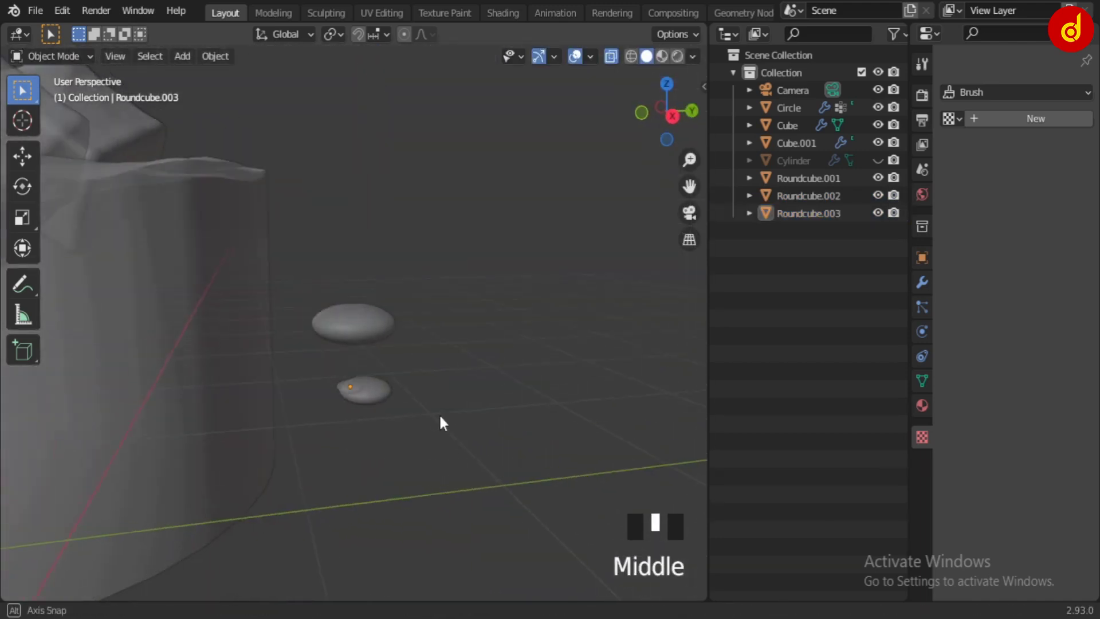
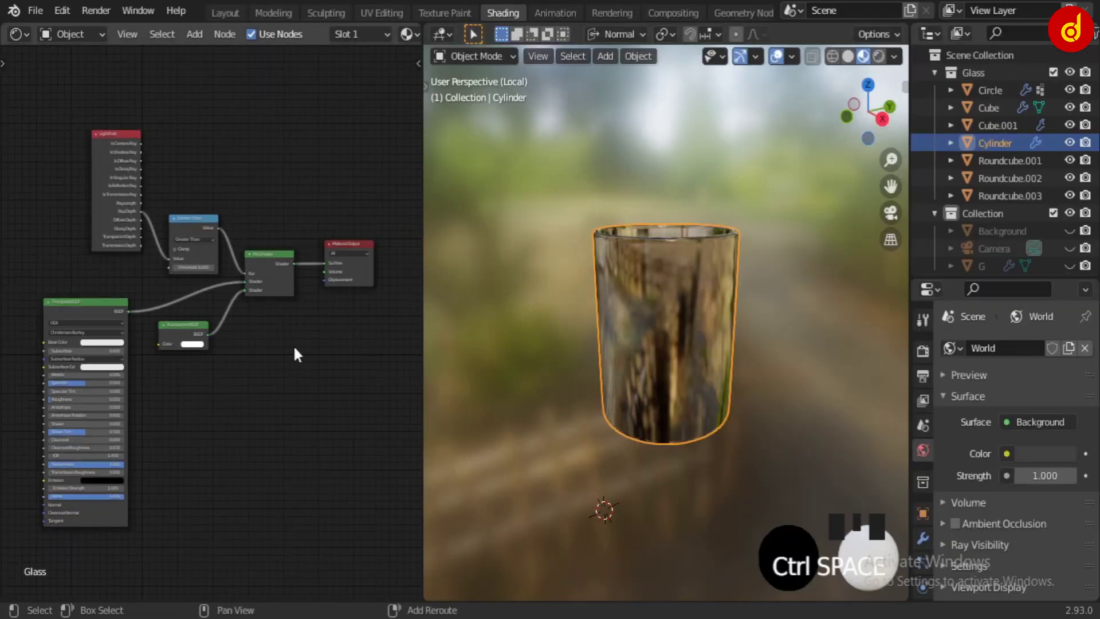
Hide the glass Cylinder with local view so the ice cubes and liquid show.
{"action": "key", "text": "/"}
{"action": "middle_click", "coordinate": [666, 391]}
{"action": "scroll", "scroll_direction": "up", "scroll_amount": 3}
{"action": "scroll", "scroll_direction": "down", "scroll_amount": 3}
{"action": "scroll", "scroll_direction": "down", "scroll_amount": 3}
{"action": "middle_click", "coordinate": [661, 370]}
Select an ice Cube object to bring up its clear Principled BSDF material nodes.
{"action": "left_click", "coordinate": [860, 274]}
{"action": "middle_click", "coordinate": [711, 343]}
{"action": "scroll", "scroll_direction": "up", "scroll_amount": 3}
{"action": "left_click", "coordinate": [587, 309]}
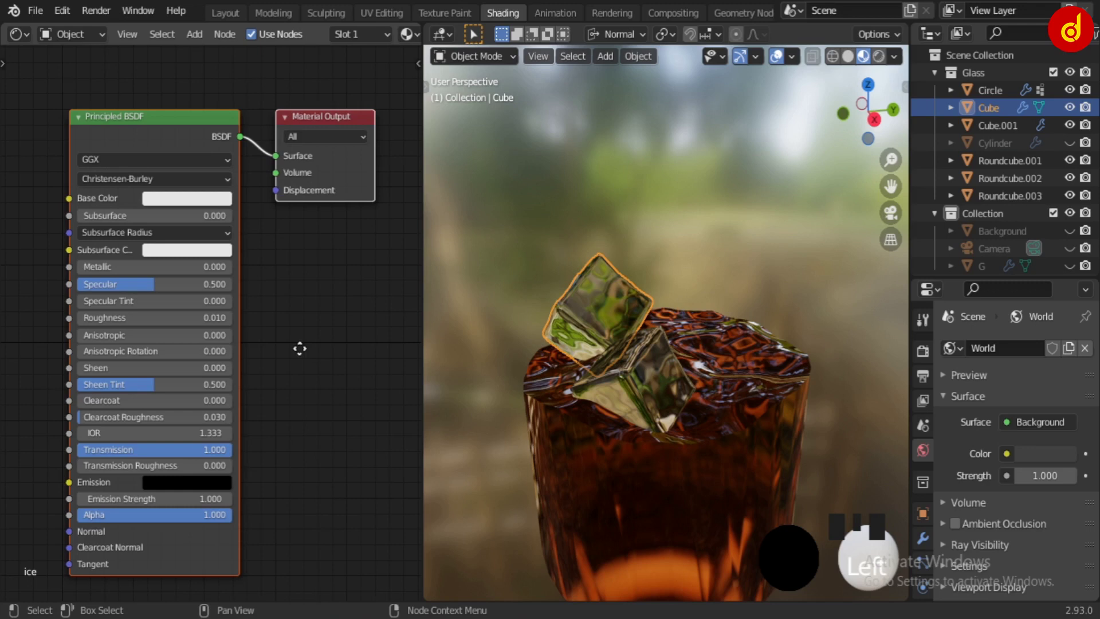
Unhide the backdrop object G in the Outliner so it appears behind the glass.
{"action": "left_click", "coordinate": [662, 389]}
{"action": "scroll", "scroll_direction": "down", "scroll_amount": 3}
{"action": "left_click_drag", "start_coordinate": [770, 378], "coordinate": [1072, 93]}
{"action": "left_click", "coordinate": [1072, 94]}
{"action": "scroll", "scroll_direction": "up", "scroll_amount": 3}
{"action": "middle_click", "coordinate": [696, 434]}
{"action": "scroll", "scroll_direction": "down", "scroll_amount": 3}
{"action": "left_click_drag", "start_coordinate": [687, 404], "coordinate": [643, 393]}
{"action": "middle_click", "coordinate": [635, 401]}
{"action": "left_click", "coordinate": [627, 326]}
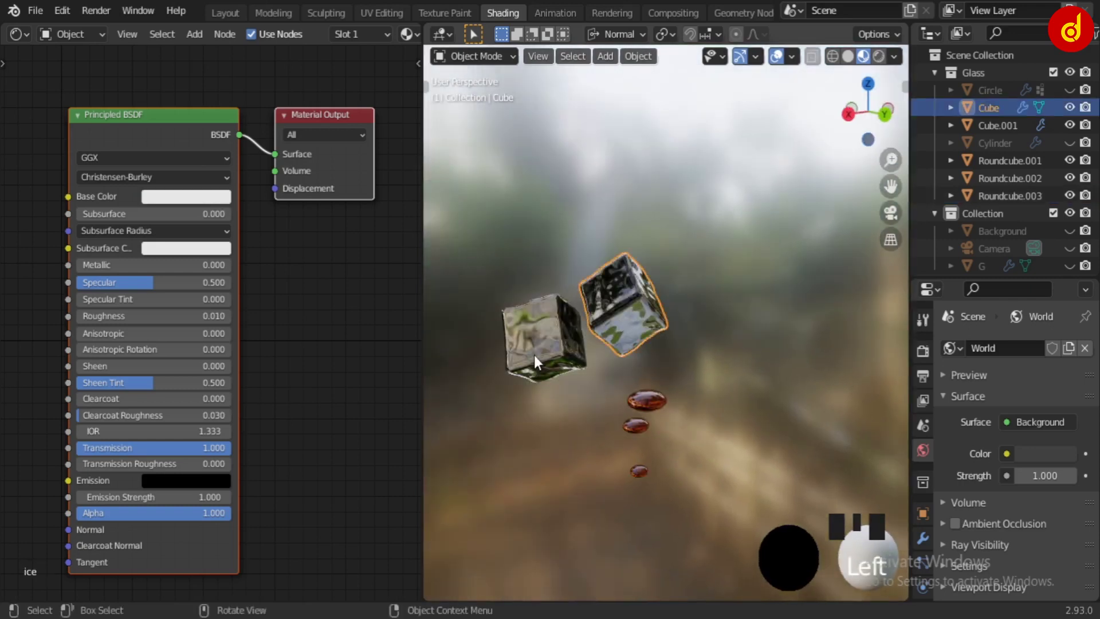
{"action": "left_click", "coordinate": [969, 176]}
{"action": "left_click", "coordinate": [722, 441]}
{"action": "scroll", "scroll_direction": "down", "scroll_amount": 3}
{"action": "left_click", "coordinate": [1060, 163]}
Switch to the two-viewport Layout workspace and start renaming object G.
{"action": "scroll", "scroll_direction": "down", "scroll_amount": 3}
{"action": "left_click_drag", "start_coordinate": [731, 326], "coordinate": [602, 520]}
{"action": "left_click_drag", "start_coordinate": [602, 520], "coordinate": [228, 14]}
{"action": "left_click", "coordinate": [228, 15]}
{"action": "scroll", "scroll_direction": "down", "scroll_amount": 3}
{"action": "left_click", "coordinate": [400, 392]}
{"action": "scroll", "scroll_direction": "down", "scroll_amount": 3}
{"action": "left_click_drag", "start_coordinate": [321, 400], "coordinate": [1074, 275]}
{"action": "left_click", "coordinate": [1074, 276]}
{"action": "middle_click", "coordinate": [259, 441]}
{"action": "left_click", "coordinate": [275, 412]}
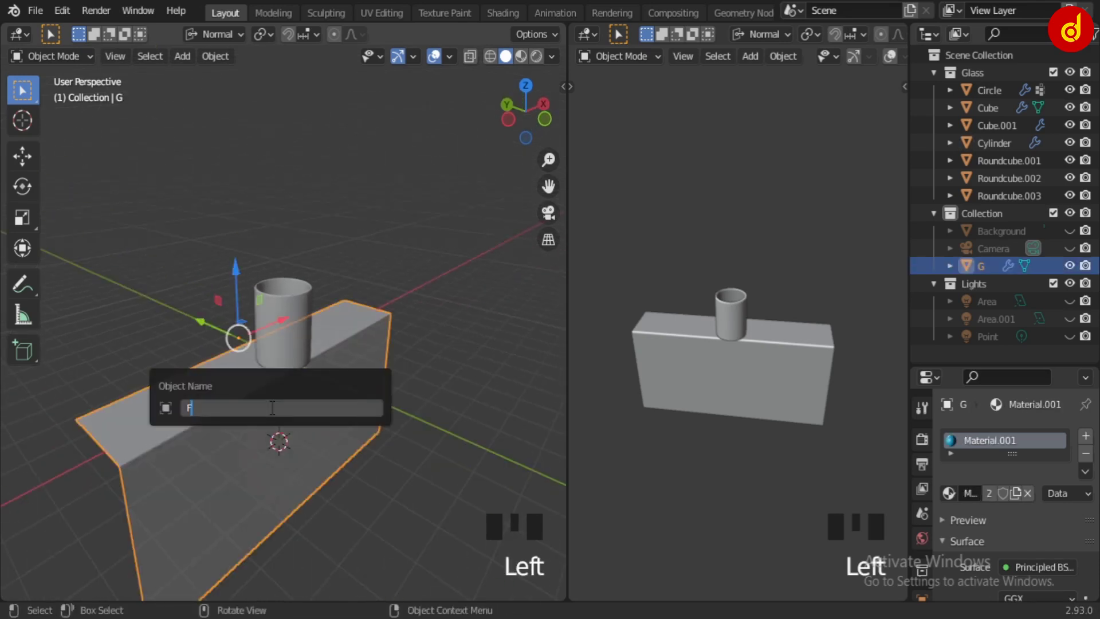
Rename the ledge object to Floor and set viewport shading to Material Preview.
{"action": "key", "text": "o"}
{"action": "scroll", "scroll_direction": "down", "scroll_amount": 3}
{"action": "left_click_drag", "start_coordinate": [287, 476], "coordinate": [393, 395]}
{"action": "scroll", "scroll_direction": "up", "scroll_amount": 3}
{"action": "scroll", "scroll_direction": "down", "scroll_amount": 3}
{"action": "middle_click", "coordinate": [302, 407]}
{"action": "scroll", "scroll_direction": "up", "scroll_amount": 3}
{"action": "middle_click", "coordinate": [293, 453]}
{"action": "left_click", "coordinate": [268, 411]}
{"action": "left_click", "coordinate": [367, 353]}
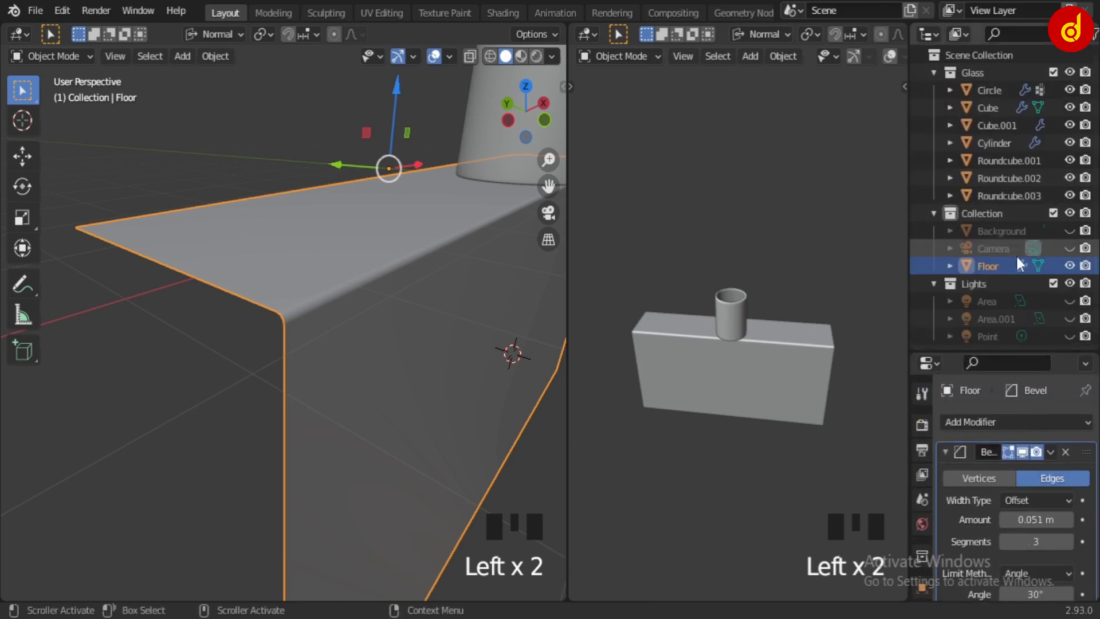
Show the Floor's blue Principled BSDF material in Material Properties.
{"action": "scroll", "scroll_direction": "down", "scroll_amount": 3}
{"action": "scroll", "scroll_direction": "down", "scroll_amount": 3}
{"action": "left_click_drag", "start_coordinate": [520, 66], "coordinate": [420, 304]}
{"action": "scroll", "scroll_direction": "down", "scroll_amount": 3}
{"action": "scroll", "scroll_direction": "down", "scroll_amount": 3}
{"action": "left_click", "coordinate": [314, 320]}
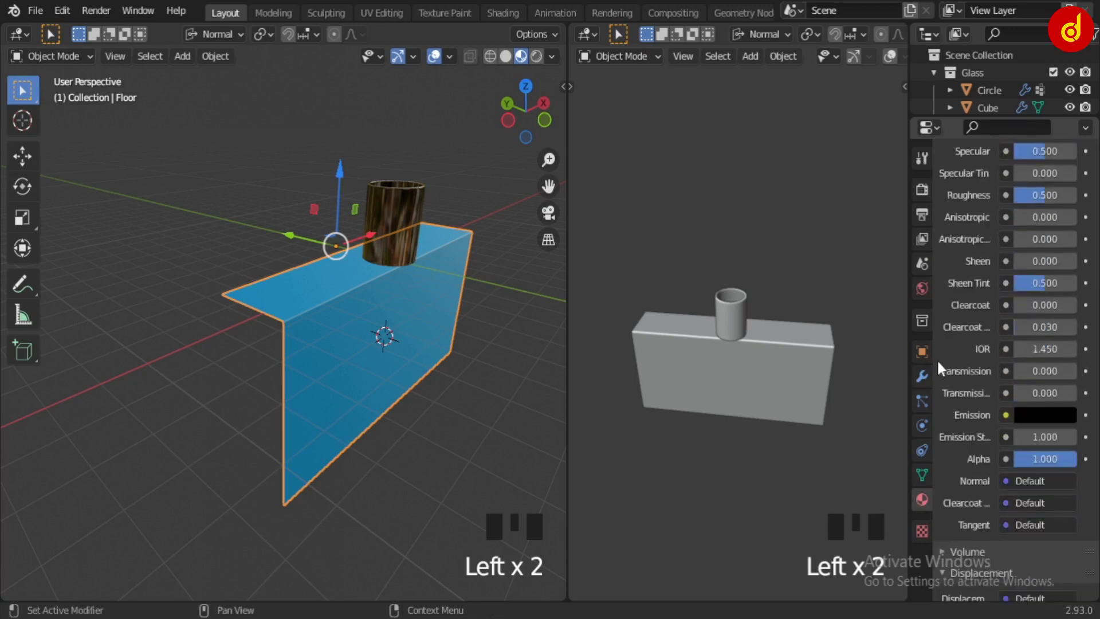
Unhide the Background backdrop plane in the Outliner so it shows in the scene.
{"action": "left_click_drag", "start_coordinate": [414, 428], "coordinate": [1055, 243]}
{"action": "left_click", "coordinate": [1055, 243]}
{"action": "scroll", "scroll_direction": "down", "scroll_amount": 3}
{"action": "middle_click", "coordinate": [322, 364]}
{"action": "left_click_drag", "start_coordinate": [318, 371], "coordinate": [338, 441]}
{"action": "scroll", "scroll_direction": "up", "scroll_amount": 3}
{"action": "left_click", "coordinate": [317, 342]}
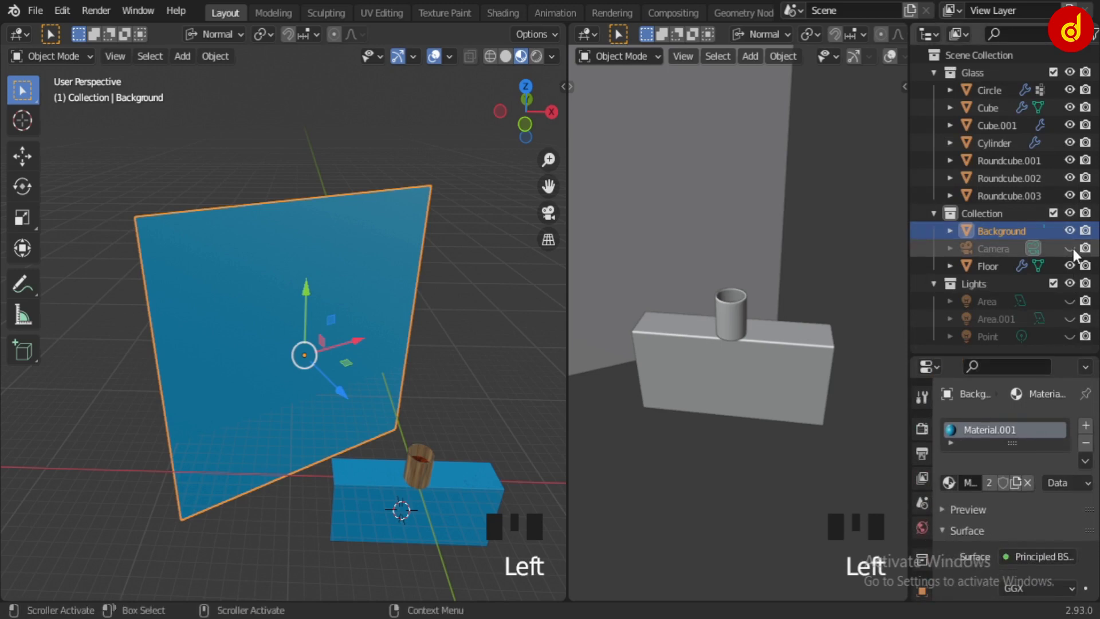
Select the Background plane and unhide the Camera in the Outliner.
{"action": "left_click", "coordinate": [1080, 256]}
{"action": "scroll", "scroll_direction": "down", "scroll_amount": 3}
{"action": "left_click", "coordinate": [396, 446]}
{"action": "key", "text": "KP_Decimal"}
{"action": "scroll", "scroll_direction": "down", "scroll_amount": 3}
{"action": "left_click_drag", "start_coordinate": [306, 374], "coordinate": [200, 374]}
{"action": "key", "text": "KP_7"}
{"action": "scroll", "scroll_direction": "up", "scroll_amount": 3}
{"action": "middle_click", "coordinate": [244, 456]}
Set the right viewport to rendered shading and look through the scene camera.
{"action": "scroll", "scroll_direction": "down", "scroll_amount": 3}
{"action": "middle_click", "coordinate": [287, 398]}
{"action": "left_click_drag", "start_coordinate": [348, 418], "coordinate": [873, 64]}
{"action": "scroll", "scroll_direction": "down", "scroll_amount": 3}
{"action": "left_click", "coordinate": [873, 64]}
{"action": "scroll", "scroll_direction": "up", "scroll_amount": 3}
{"action": "left_click_drag", "start_coordinate": [746, 62], "coordinate": [688, 470]}
{"action": "scroll", "scroll_direction": "down", "scroll_amount": 3}
{"action": "middle_click", "coordinate": [726, 382]}
{"action": "key", "text": "KP_0"}
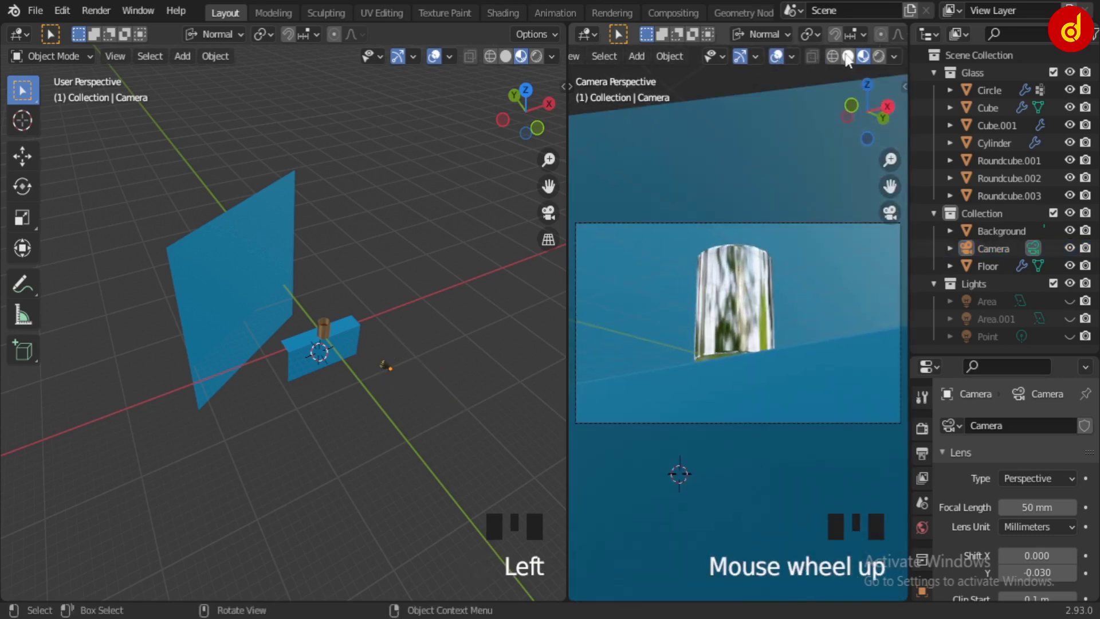
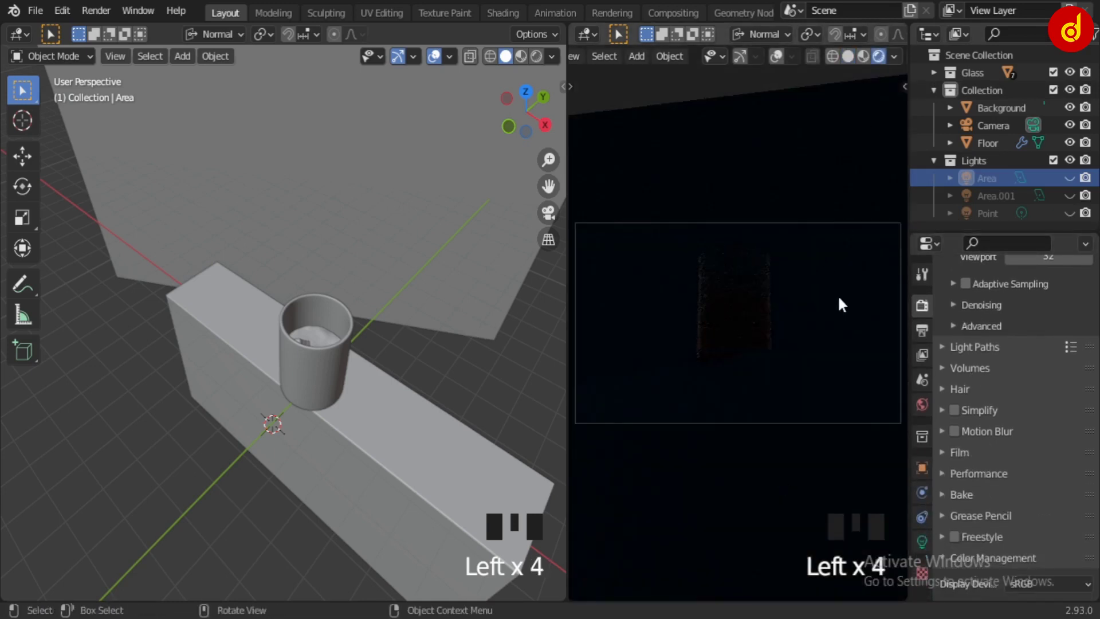
Check the first Area light alone in the camera render, then hide it.
{"action": "left_click_drag", "start_coordinate": [1075, 182], "coordinate": [314, 307]}
{"action": "left_click", "coordinate": [297, 295]}
{"action": "key", "text": "KP_Decimal"}
{"action": "scroll", "scroll_direction": "down", "scroll_amount": 3}
{"action": "left_click_drag", "start_coordinate": [332, 381], "coordinate": [926, 547]}
{"action": "left_click_drag", "start_coordinate": [926, 547], "coordinate": [191, 444]}
{"action": "left_click_drag", "start_coordinate": [190, 444], "coordinate": [37, 522]}
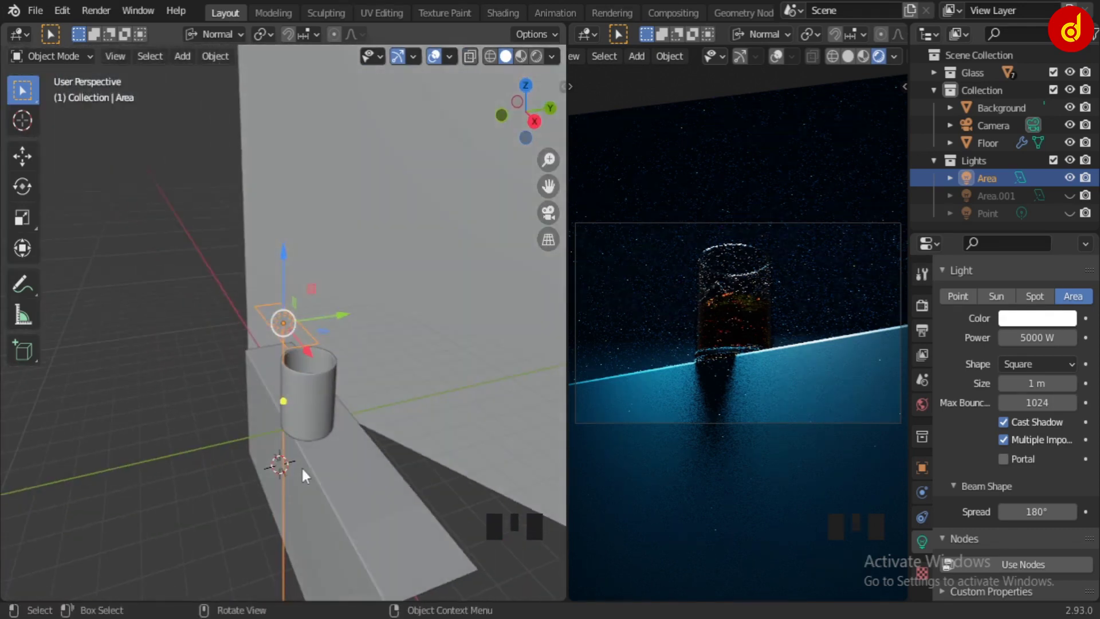
{"action": "left_click", "coordinate": [1074, 181]}
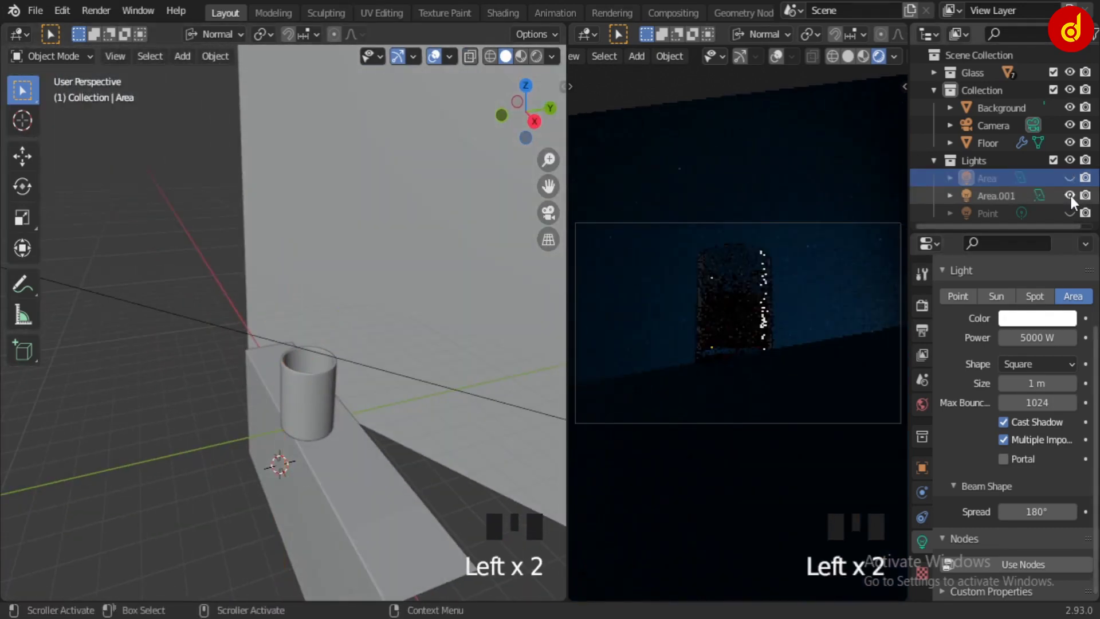
Turn on the second area light Area.001 alone and inspect its effect on the glass.
{"action": "scroll", "scroll_direction": "down", "scroll_amount": 3}
{"action": "left_click", "coordinate": [378, 357]}
{"action": "key", "text": "KP_Decimal"}
{"action": "middle_click", "coordinate": [266, 415]}
{"action": "left_click", "coordinate": [377, 441]}
{"action": "left_click_drag", "start_coordinate": [299, 466], "coordinate": [406, 468]}
{"action": "scroll", "scroll_direction": "down", "scroll_amount": 3}
{"action": "middle_click", "coordinate": [395, 481]}
{"action": "scroll", "scroll_direction": "up", "scroll_amount": 3}
{"action": "left_click_drag", "start_coordinate": [354, 447], "coordinate": [712, 411]}
{"action": "left_click_drag", "start_coordinate": [1075, 201], "coordinate": [299, 293]}
Leave only the 5000 W Point light on, lighting the glass against the blue backdrop.
{"action": "key", "text": "KP_Decimal"}
{"action": "scroll", "scroll_direction": "down", "scroll_amount": 3}
{"action": "middle_click", "coordinate": [274, 311]}
{"action": "scroll", "scroll_direction": "up", "scroll_amount": 3}
{"action": "left_click_drag", "start_coordinate": [258, 407], "coordinate": [461, 417]}
{"action": "scroll", "scroll_direction": "down", "scroll_amount": 3}
{"action": "left_click", "coordinate": [272, 432]}
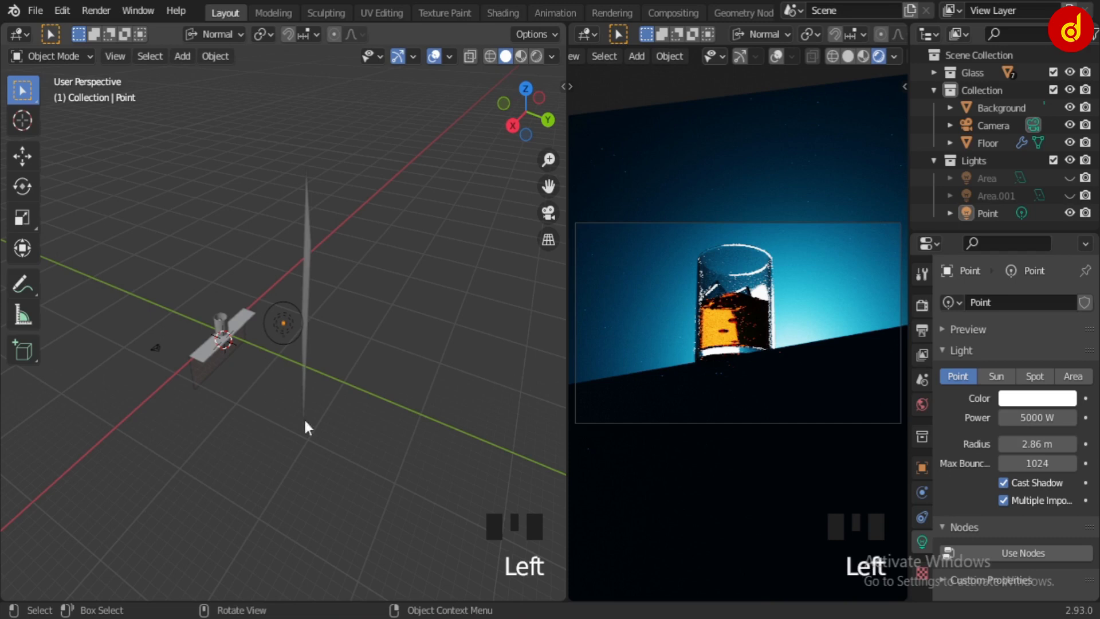
Turn Area and Area.001 back on so all three lights illuminate the scene.
{"action": "left_click", "coordinate": [1076, 203]}
{"action": "left_click_drag", "start_coordinate": [196, 419], "coordinate": [426, 427]}
{"action": "scroll", "scroll_direction": "up", "scroll_amount": 3}
{"action": "left_click_drag", "start_coordinate": [402, 460], "coordinate": [451, 464]}
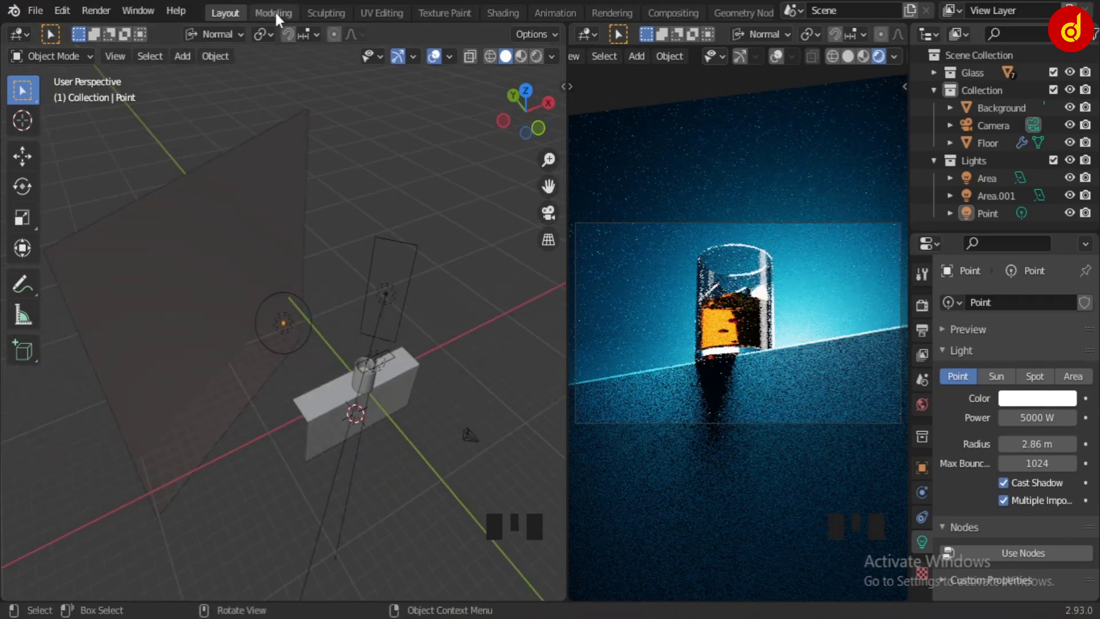
Move to the Modeling workspace showing glass, ledge, backdrop and lights in solid view.
{"action": "left_click", "coordinate": [282, 18]}
{"action": "scroll", "scroll_direction": "down", "scroll_amount": 3}
{"action": "middle_click", "coordinate": [459, 318]}
{"action": "left_click", "coordinate": [746, 60]}
{"action": "scroll", "scroll_direction": "down", "scroll_amount": 3}
{"action": "left_click_drag", "start_coordinate": [506, 366], "coordinate": [272, 372]}
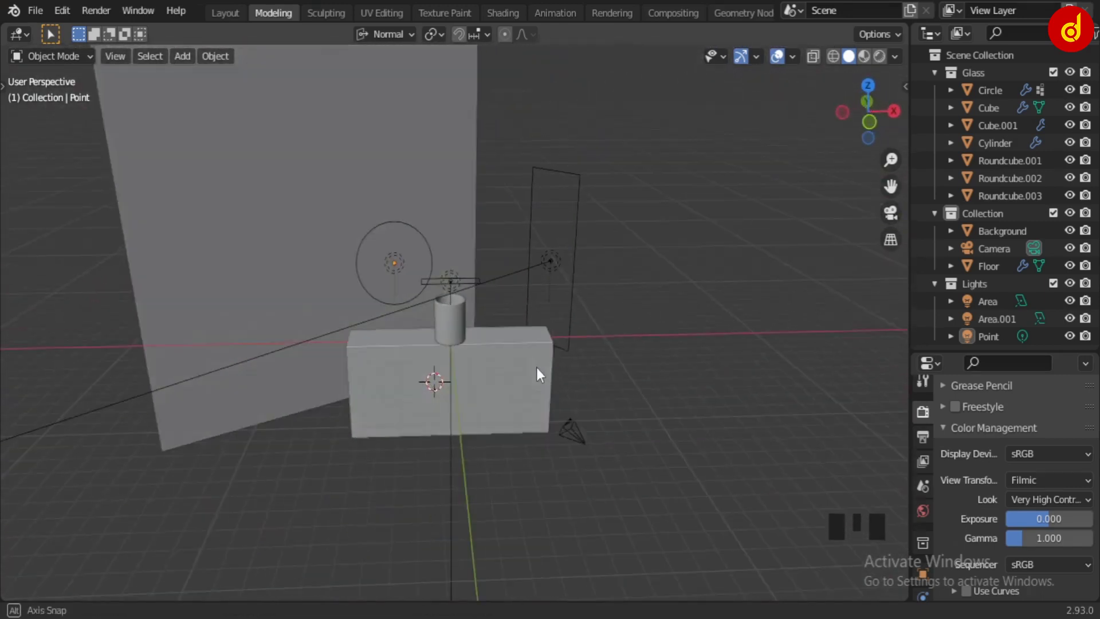
Look through the camera and set the Modeling viewport to Rendered shading.
{"action": "key", "text": "KP_0"}
{"action": "middle_click", "coordinate": [717, 261]}
{"action": "scroll", "scroll_direction": "up", "scroll_amount": 3}
{"action": "scroll", "scroll_direction": "down", "scroll_amount": 3}
{"action": "scroll", "scroll_direction": "up", "scroll_amount": 3}
{"action": "left_click", "coordinate": [886, 63]}
Render the final Cycles shot of the lit glass, amber liquid and blue backdrop.
{"action": "left_click_drag", "start_coordinate": [766, 63], "coordinate": [956, 397]}
{"action": "left_click", "coordinate": [940, 75]}
{"action": "left_click_drag", "start_coordinate": [936, 91], "coordinate": [967, 276]}
{"action": "scroll", "scroll_direction": "up", "scroll_amount": 3}
{"action": "scroll", "scroll_direction": "down", "scroll_amount": 3}
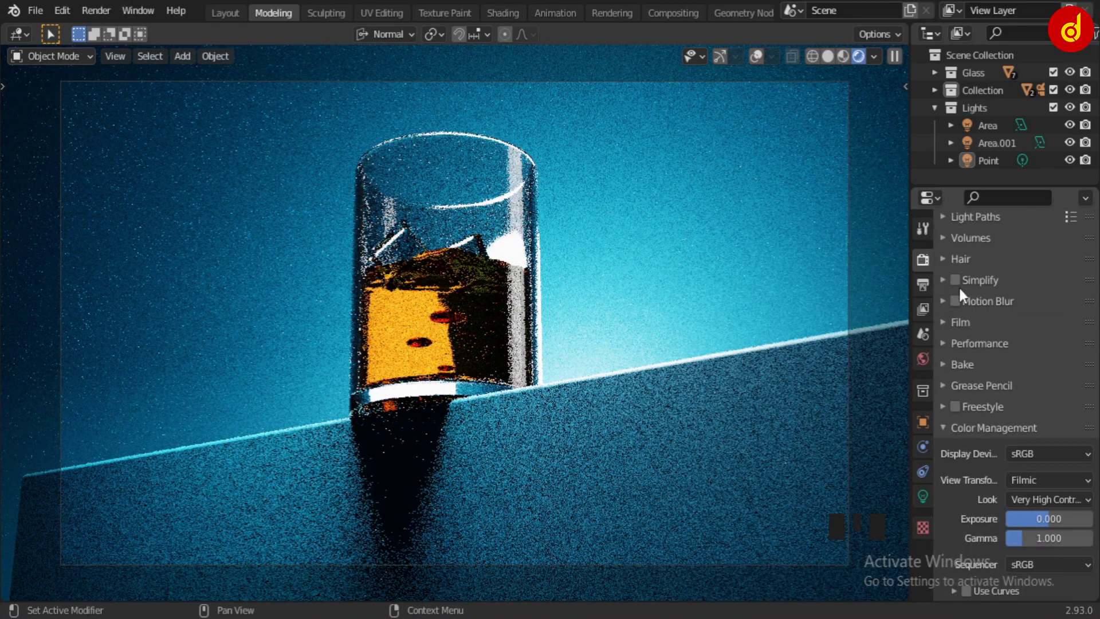